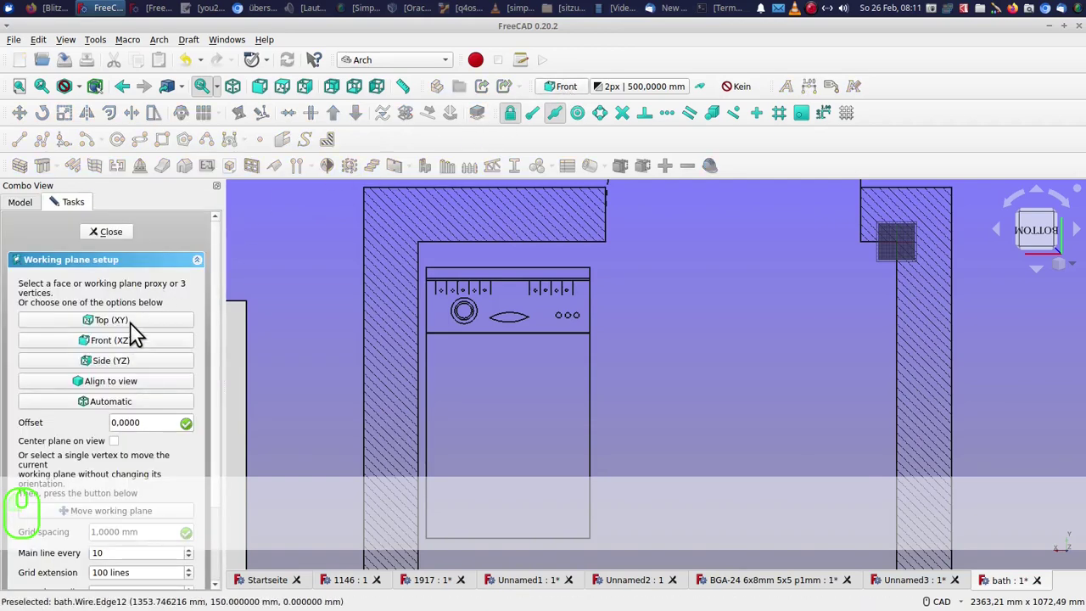
Step: Box-select all of the washing machine's linework in the top-view plan
left_click_drag(131, 321, 73, 79)
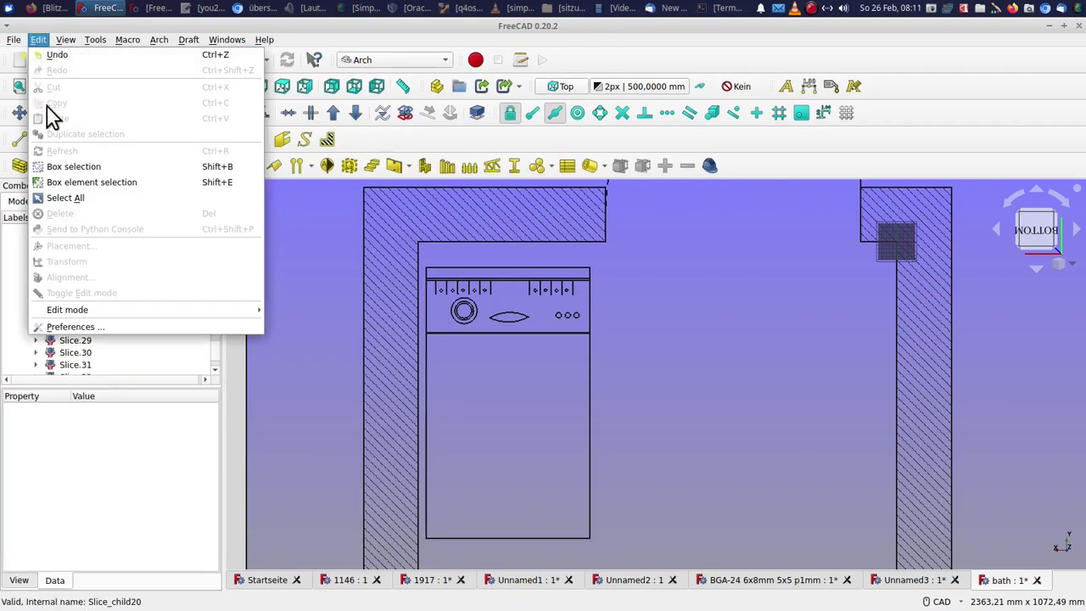
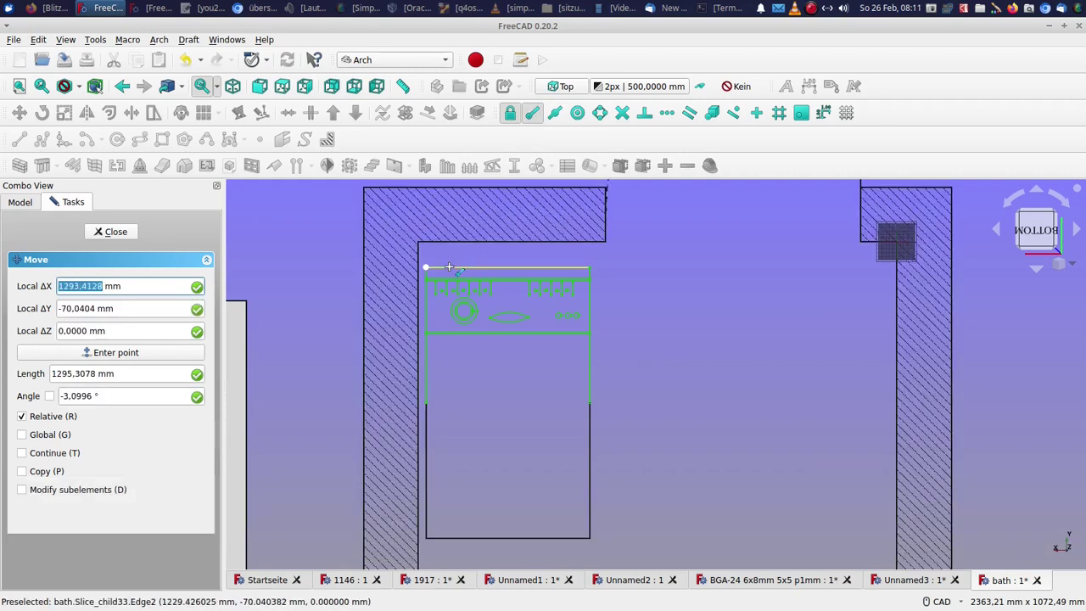
Step: Move the washing machine 10 mm lower in its niche from its top-left corner, then deselect
left_click(458, 287)
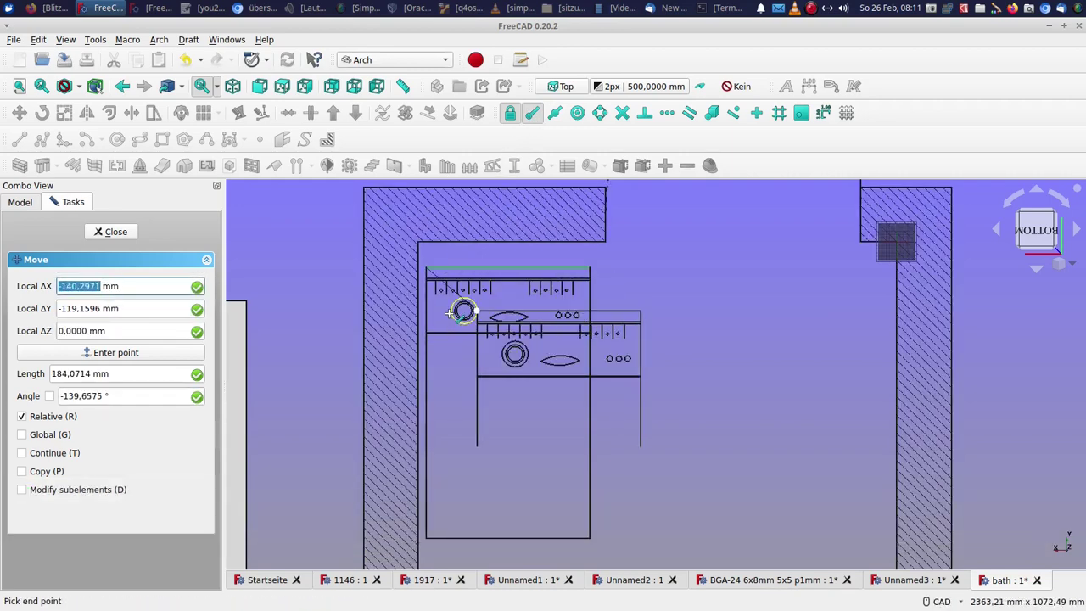
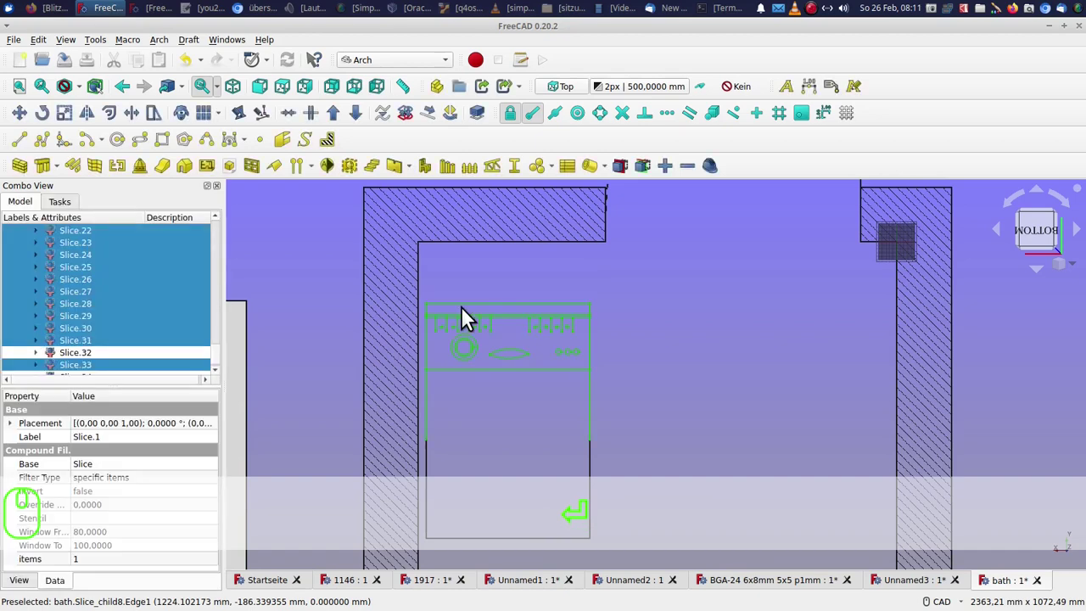
left_click(780, 409)
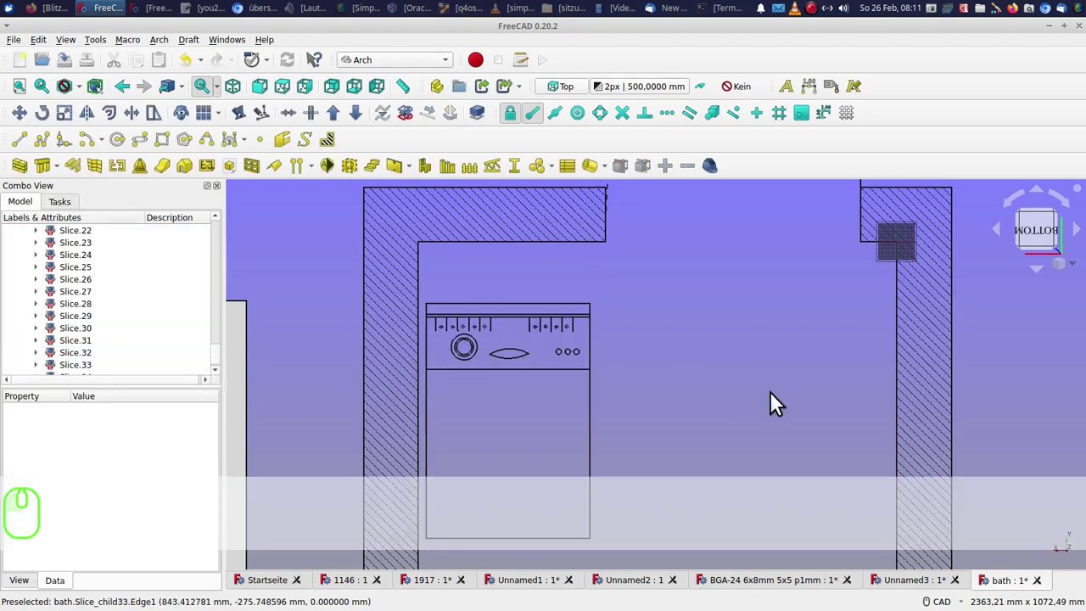